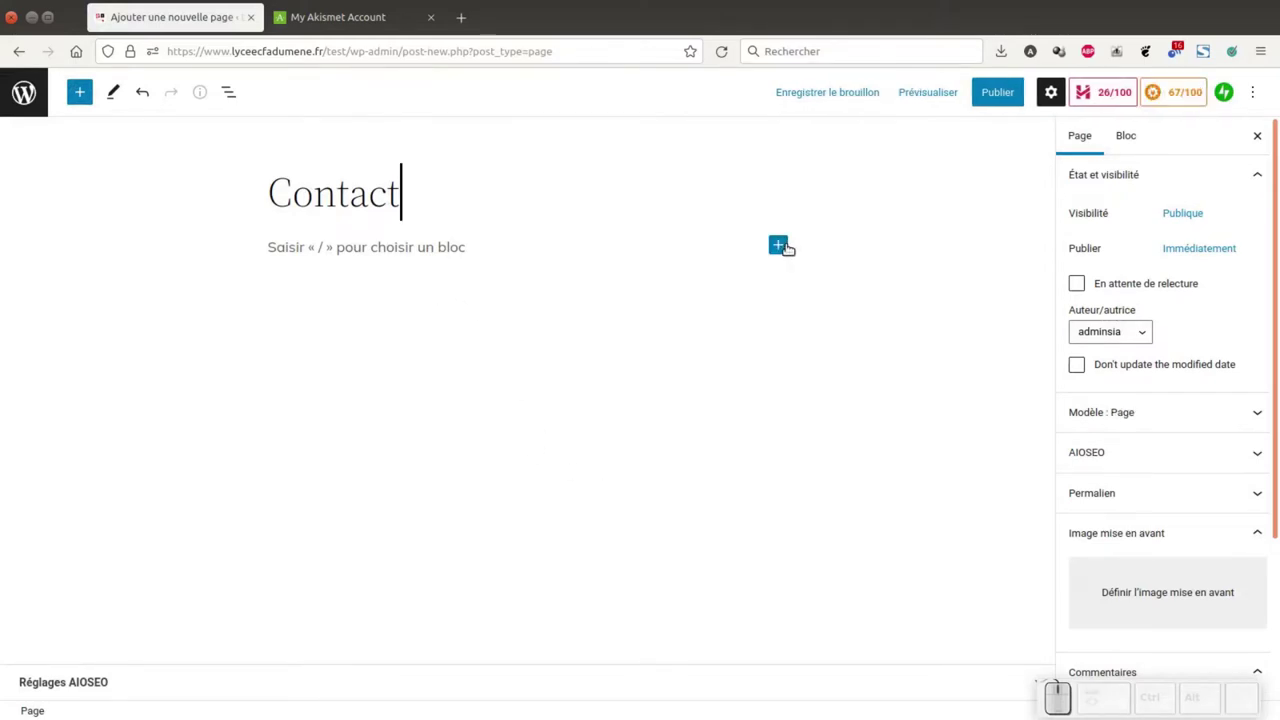
- Bring up the block inserter beneath the Contact title to add the form
click(779, 248)
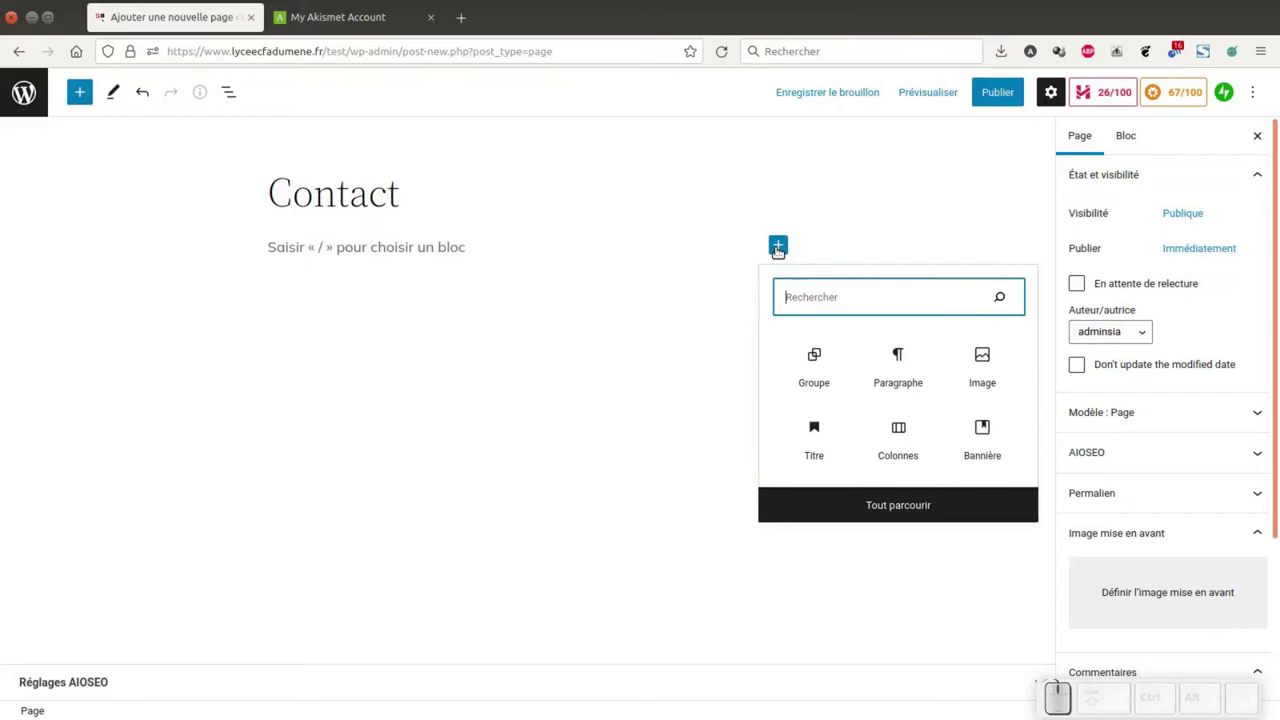
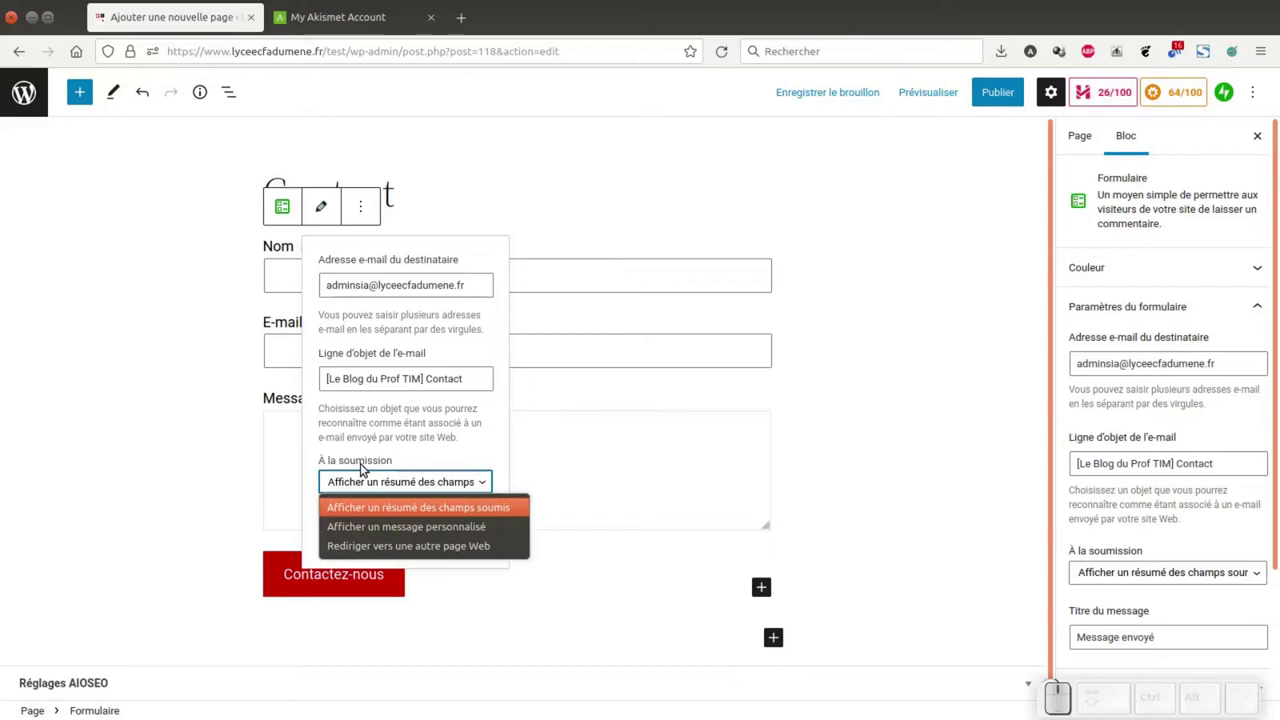
- Keep 'Afficher un résumé des champs soumis' on submission and leave the settings by selecting the Nom field
click(364, 459)
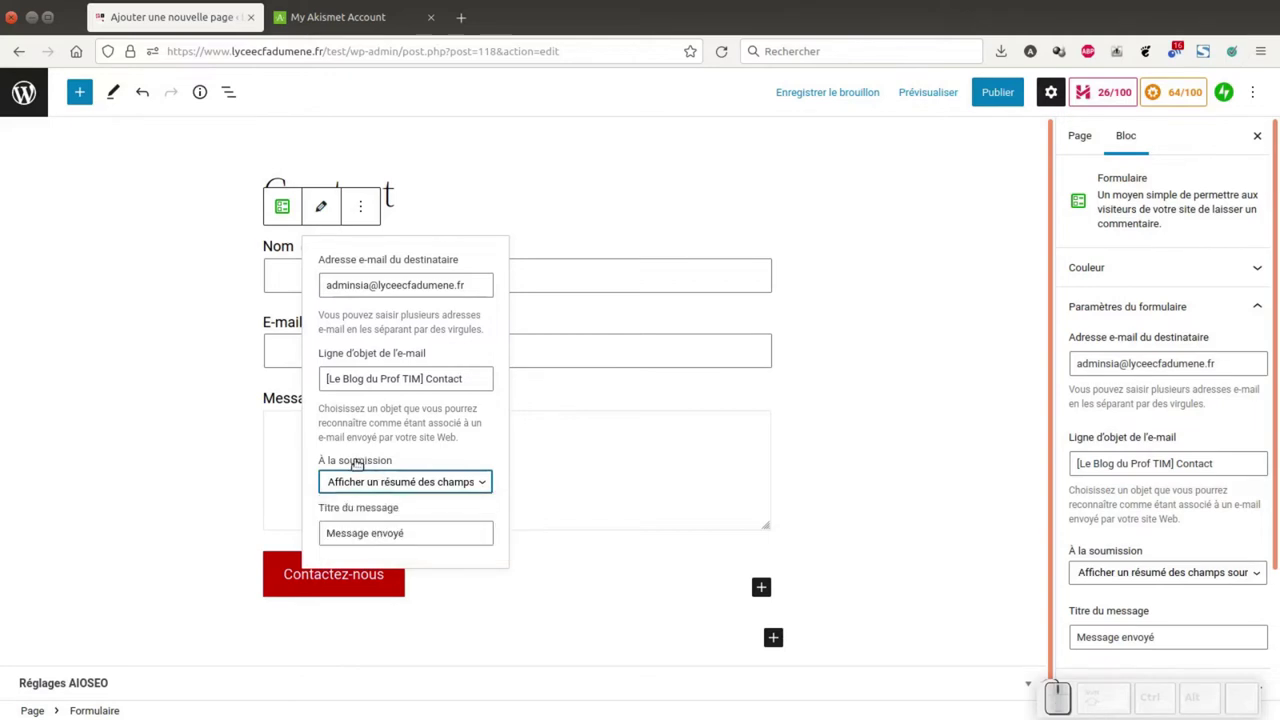
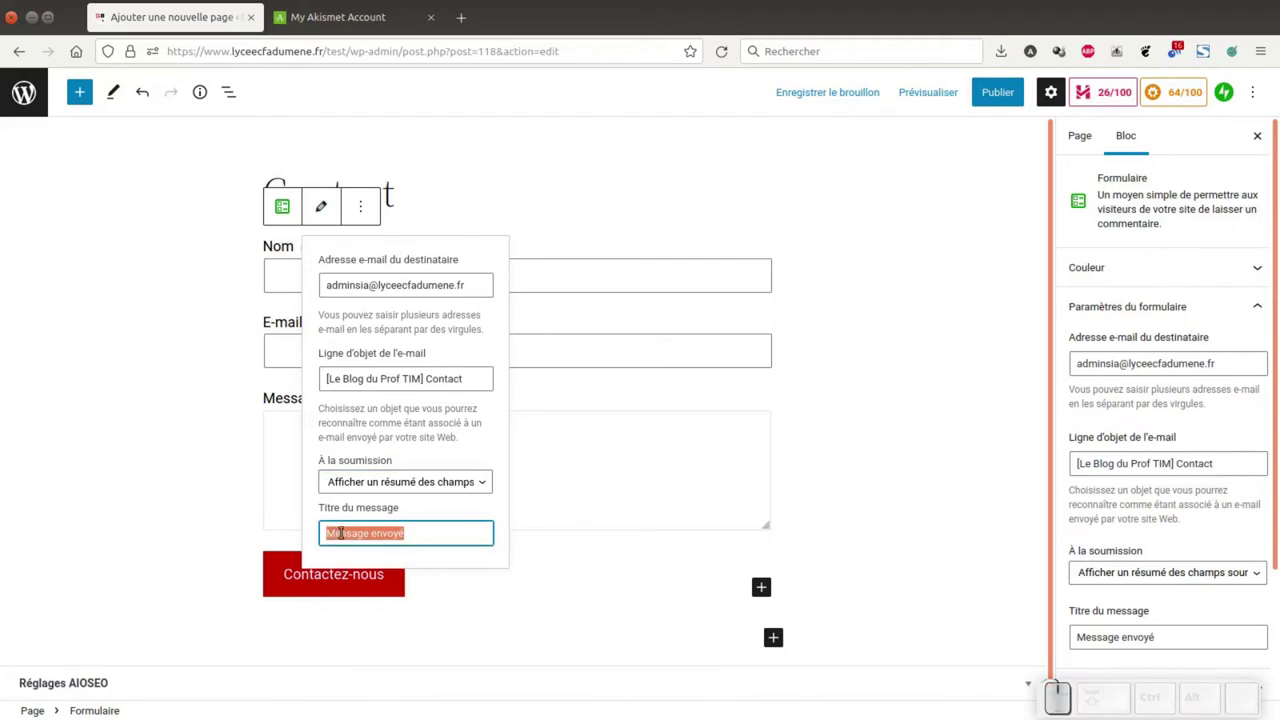
click(538, 547)
click(345, 238)
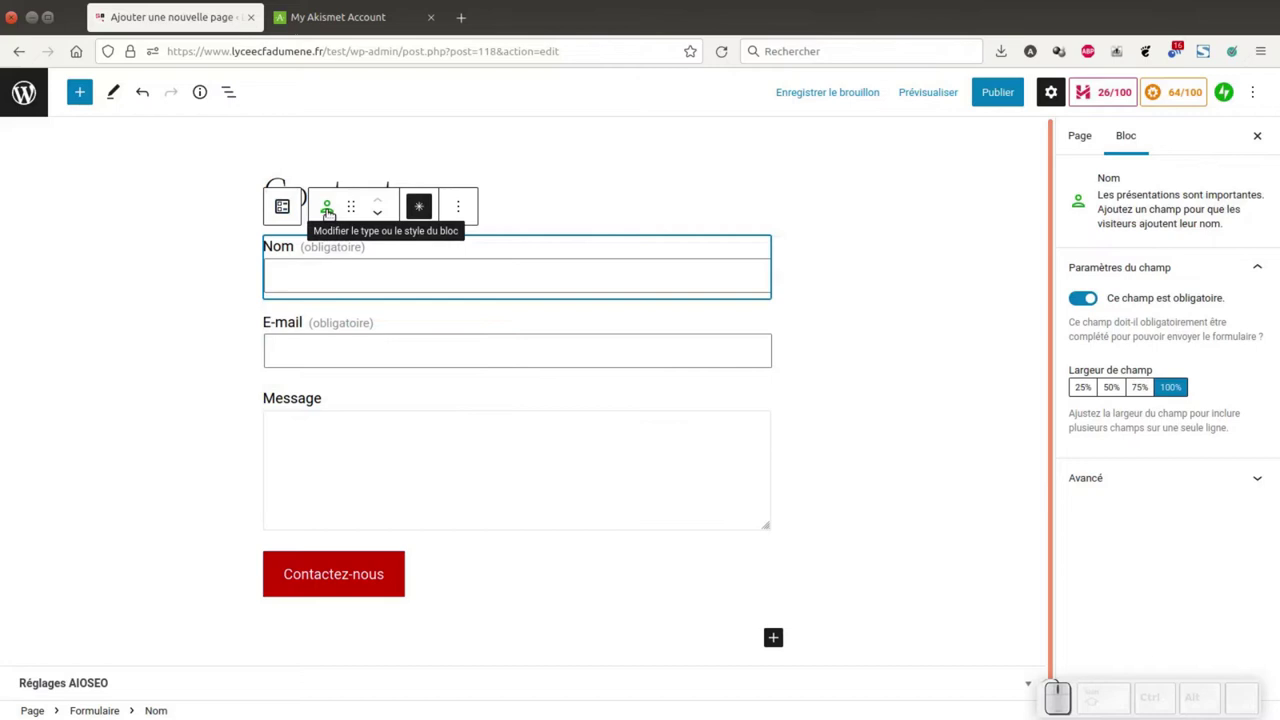
- Review the Nom field's type options, then duplicate the E-mail field via Dupliquer
click(326, 211)
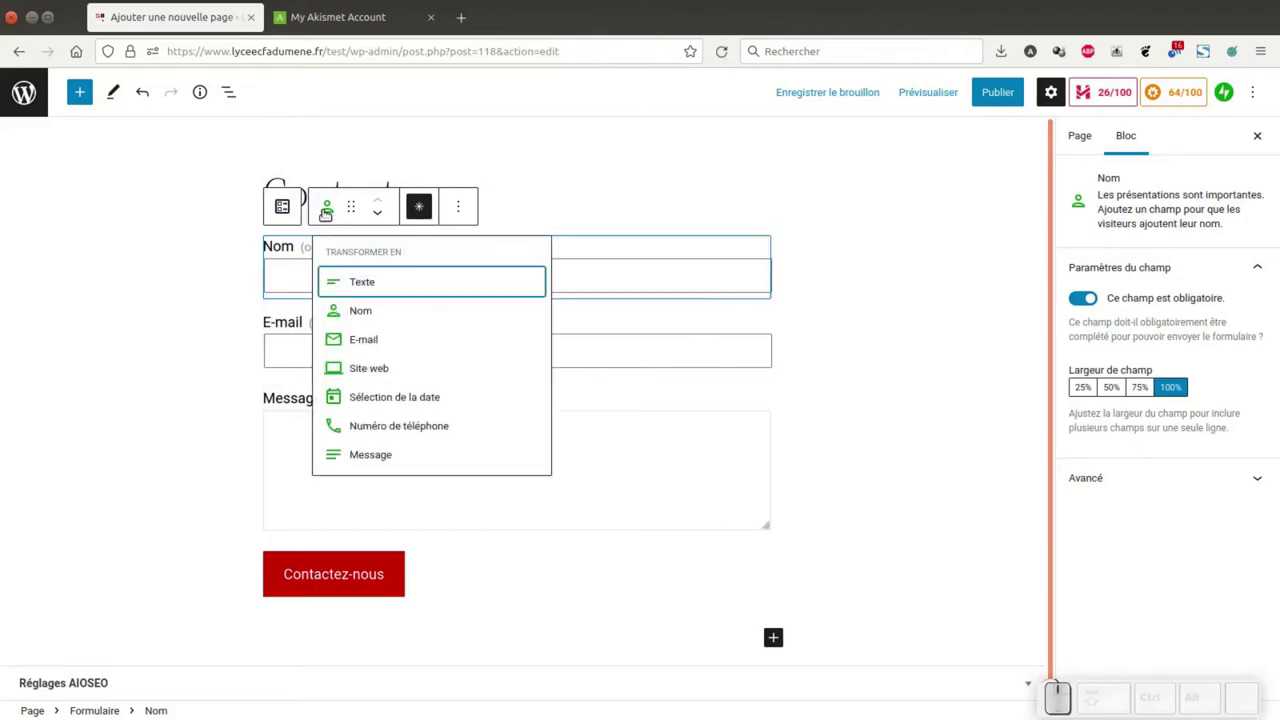
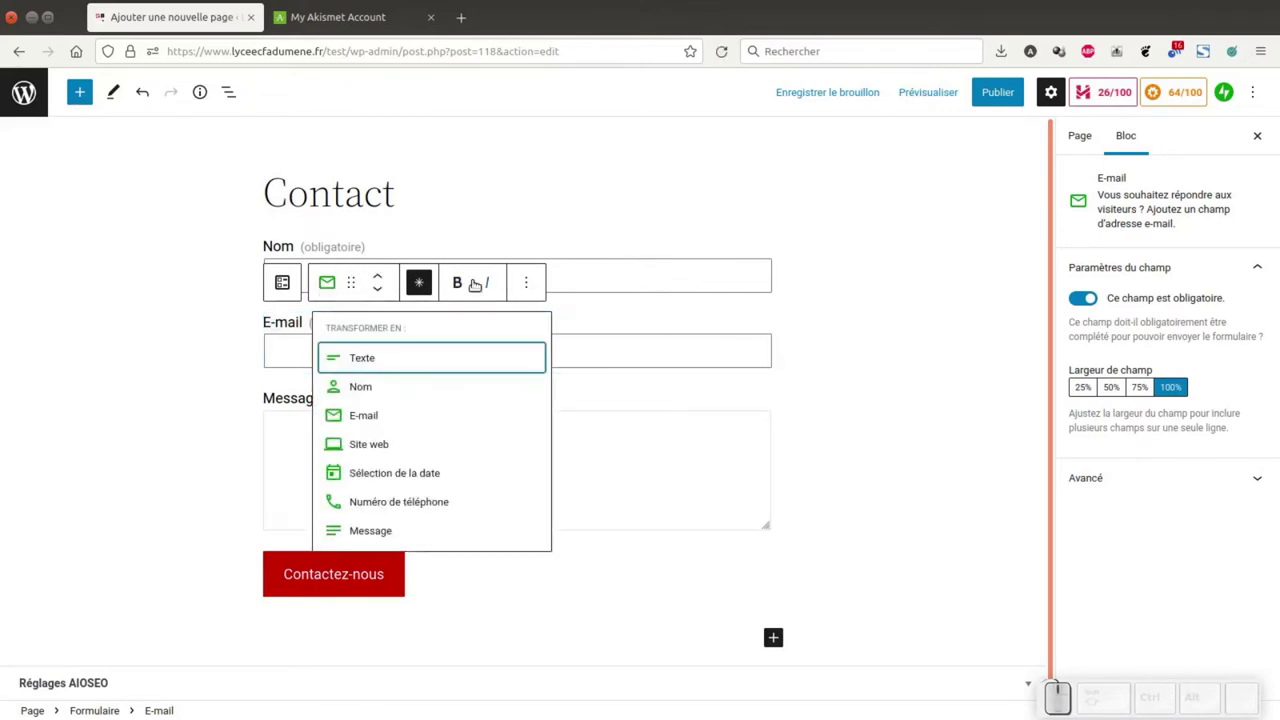
click(525, 283)
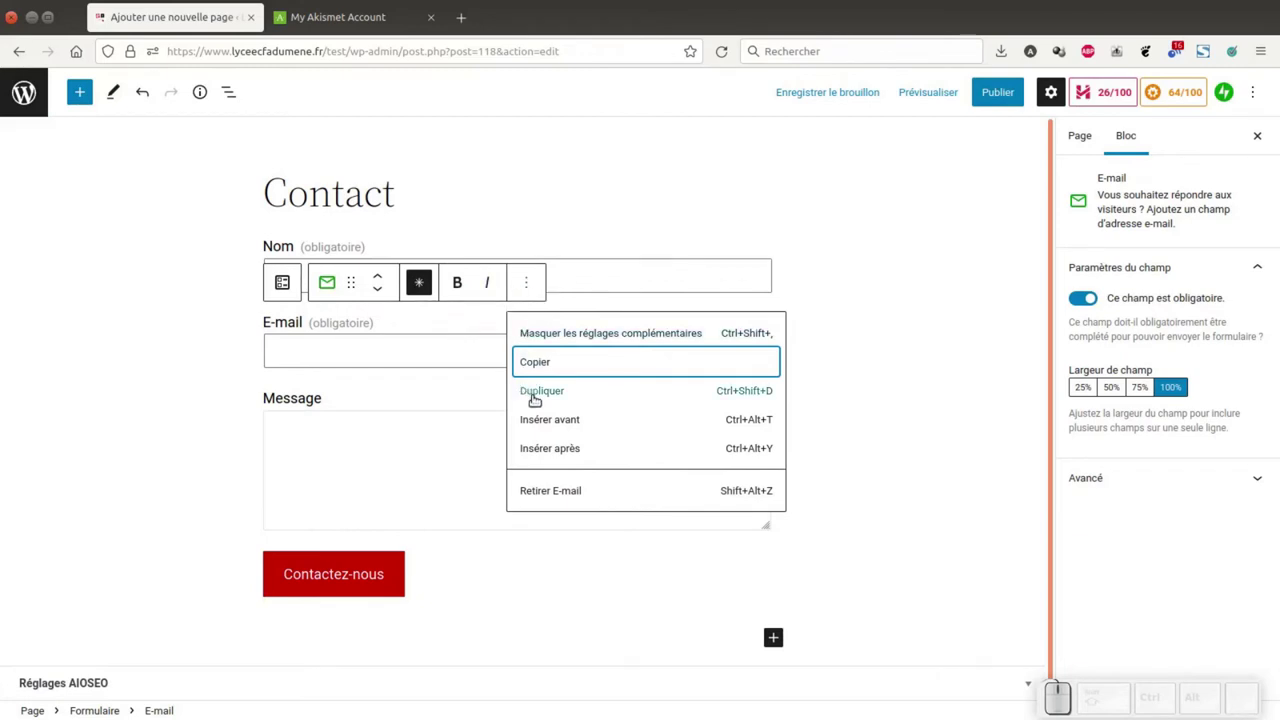
click(533, 392)
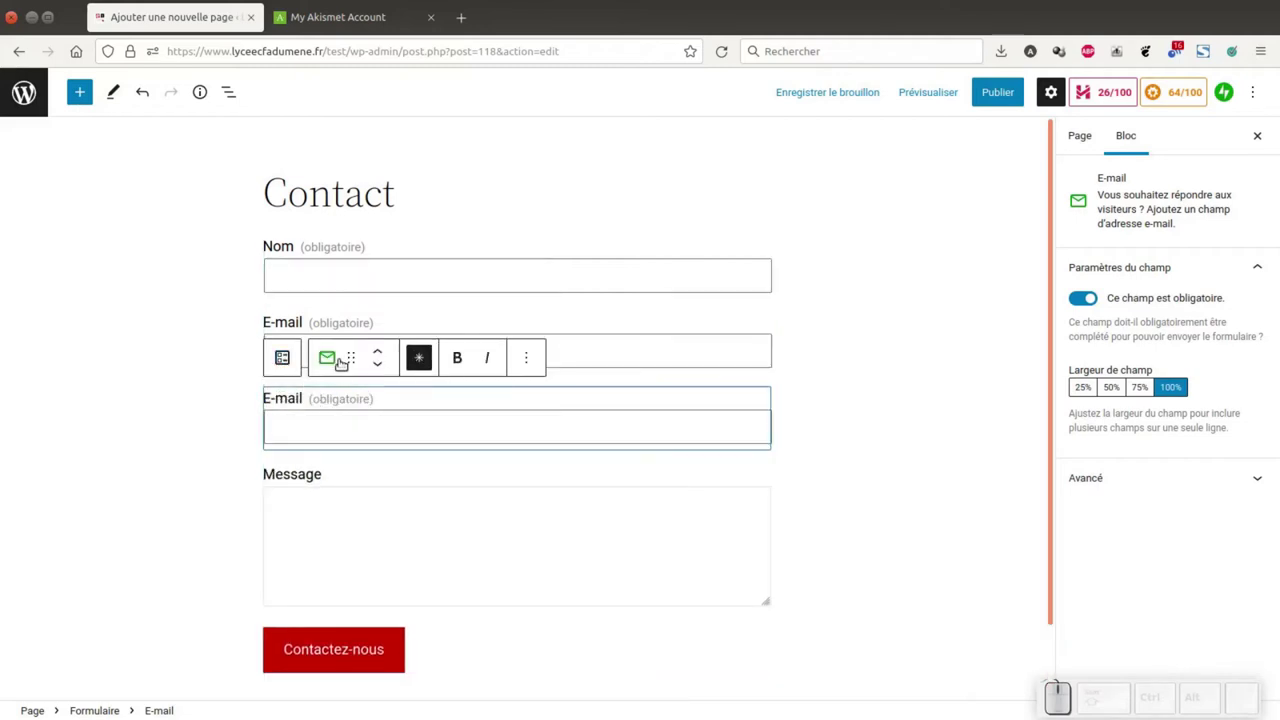
- Turn the duplicated field into an optional Site web field
click(329, 361)
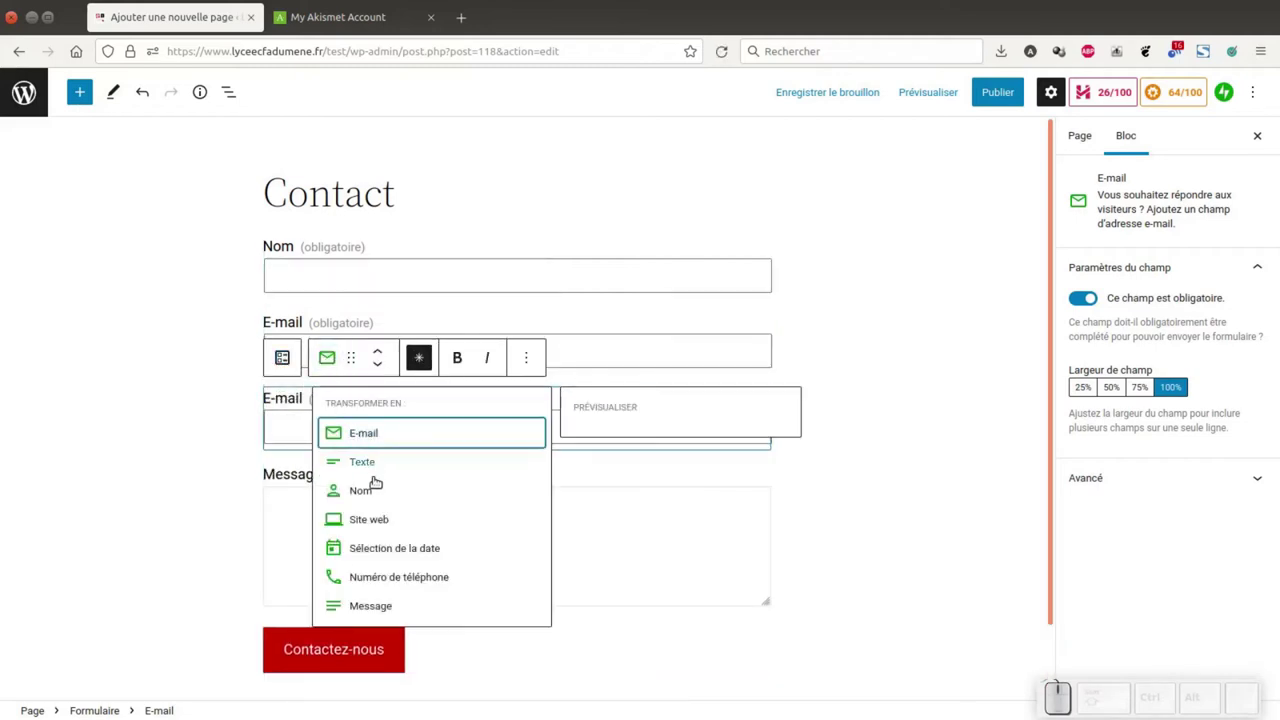
click(360, 519)
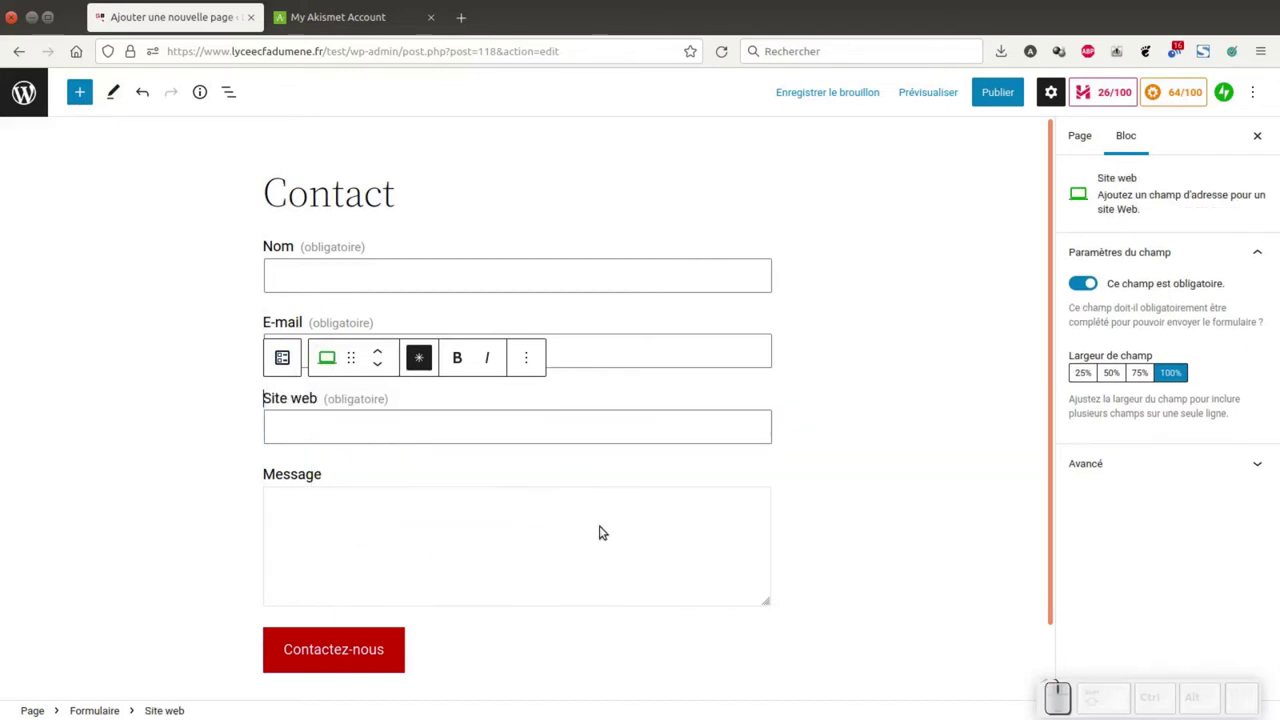
click(423, 362)
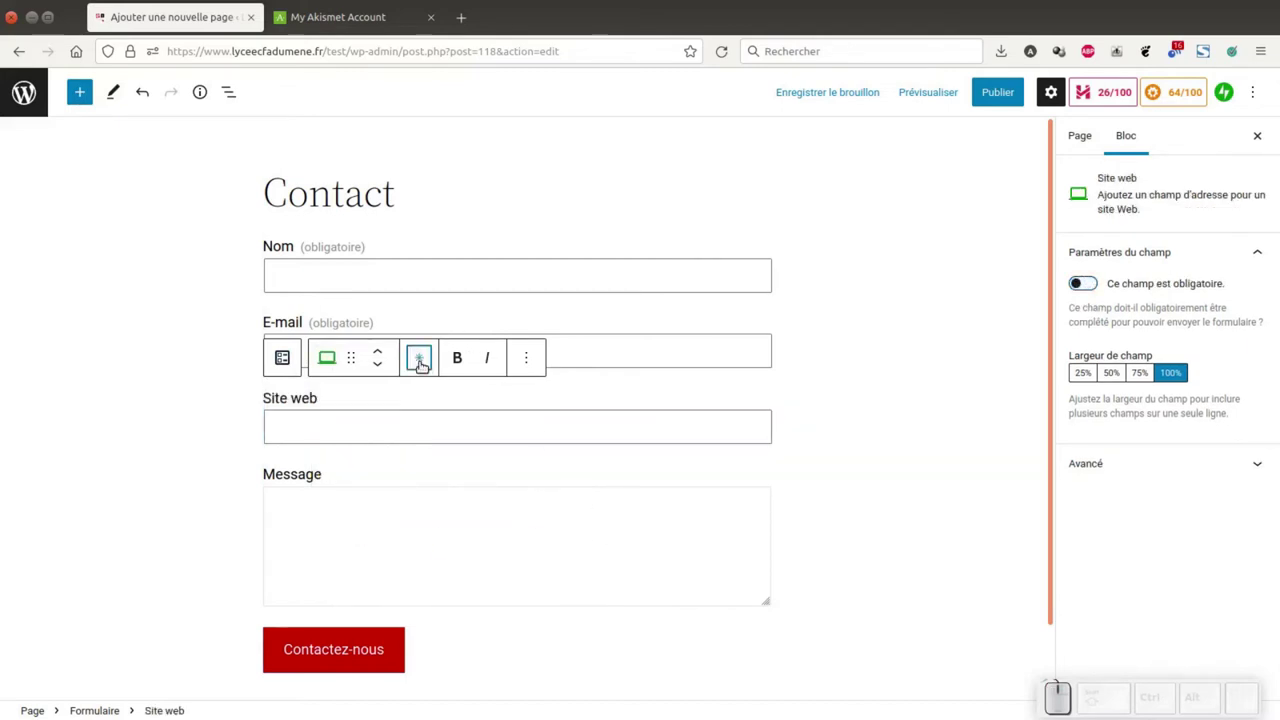
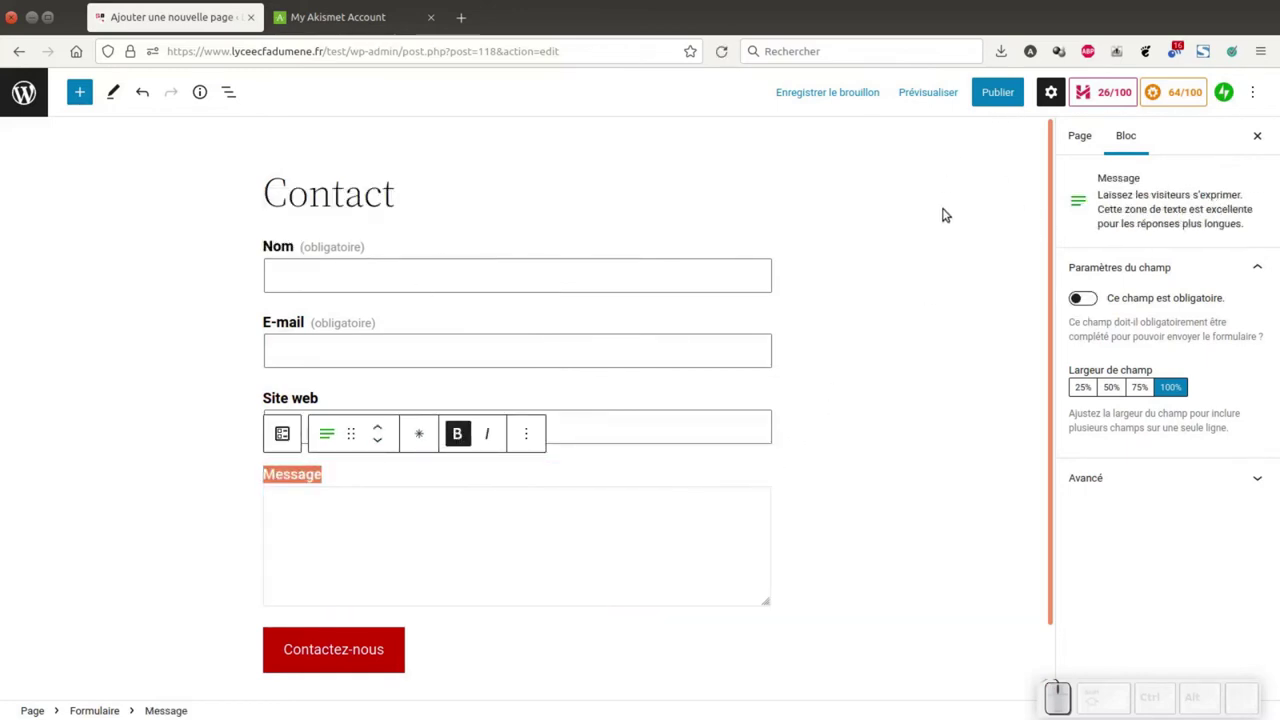
- Check the page's publishing settings, keeping its visibility public
click(1085, 132)
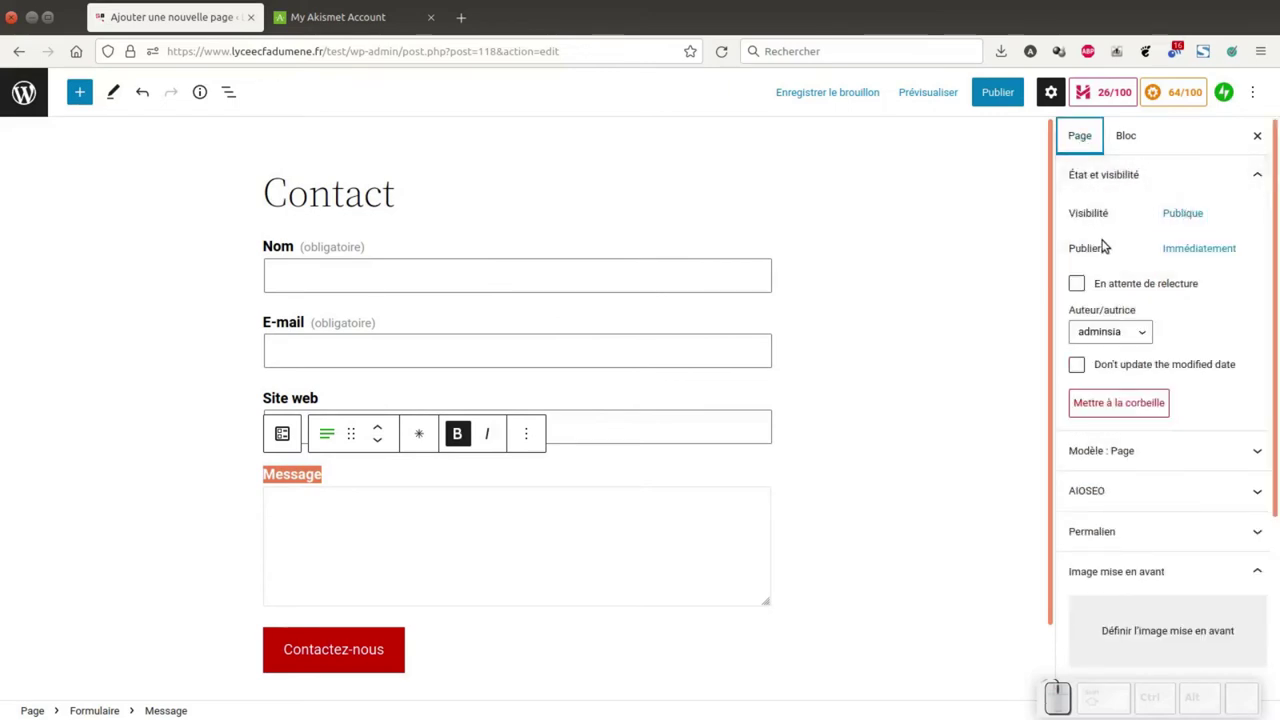
click(1204, 216)
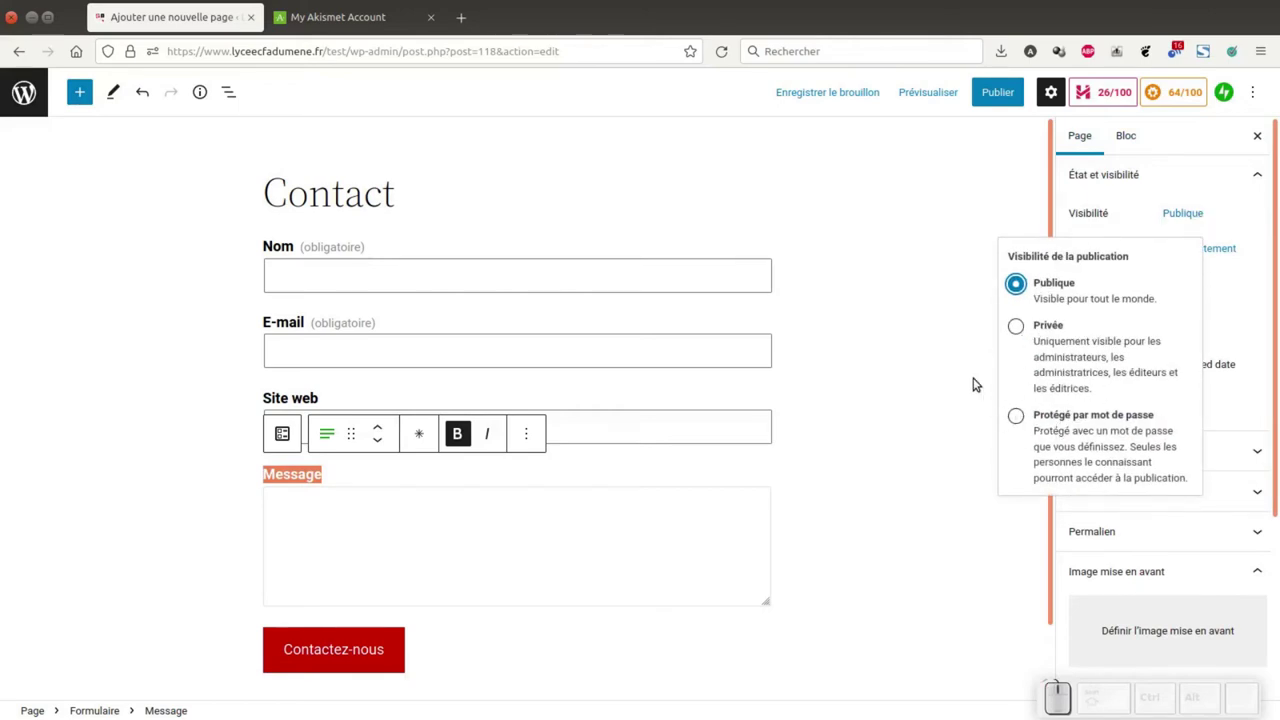
click(1232, 215)
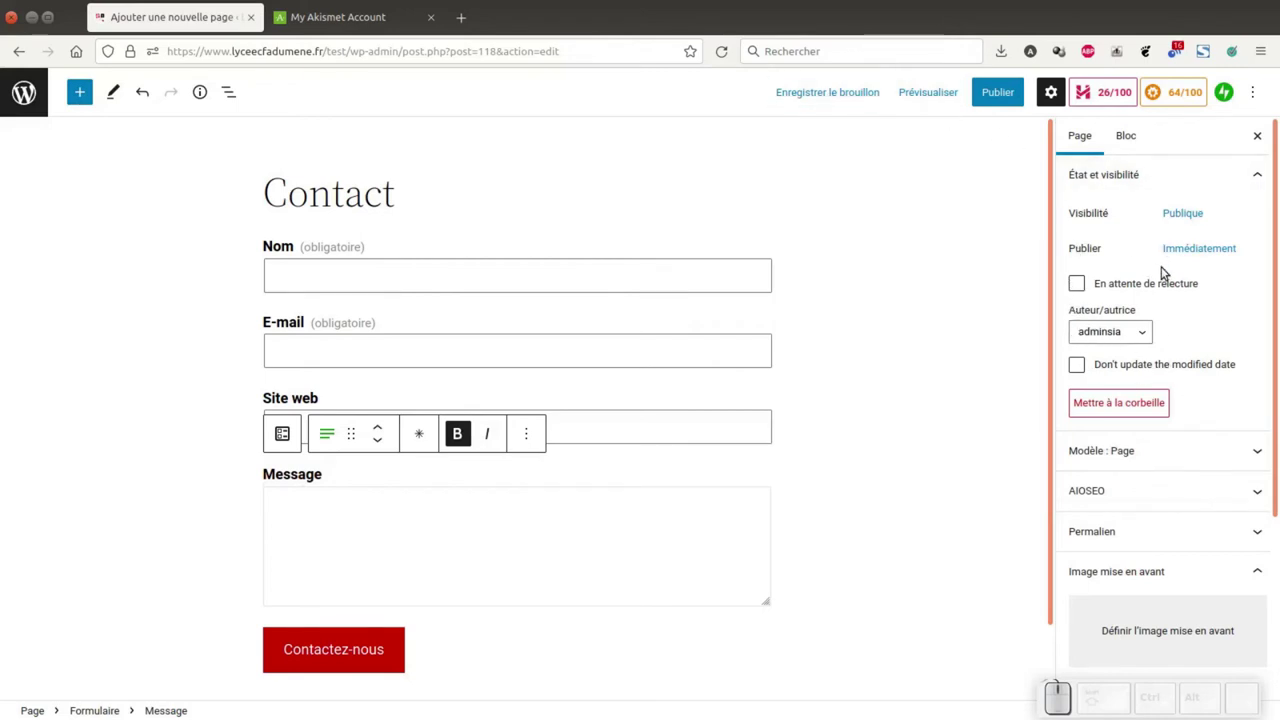
- Scroll through the rest of the Page settings sidebar before publishing
scroll(down, 3)
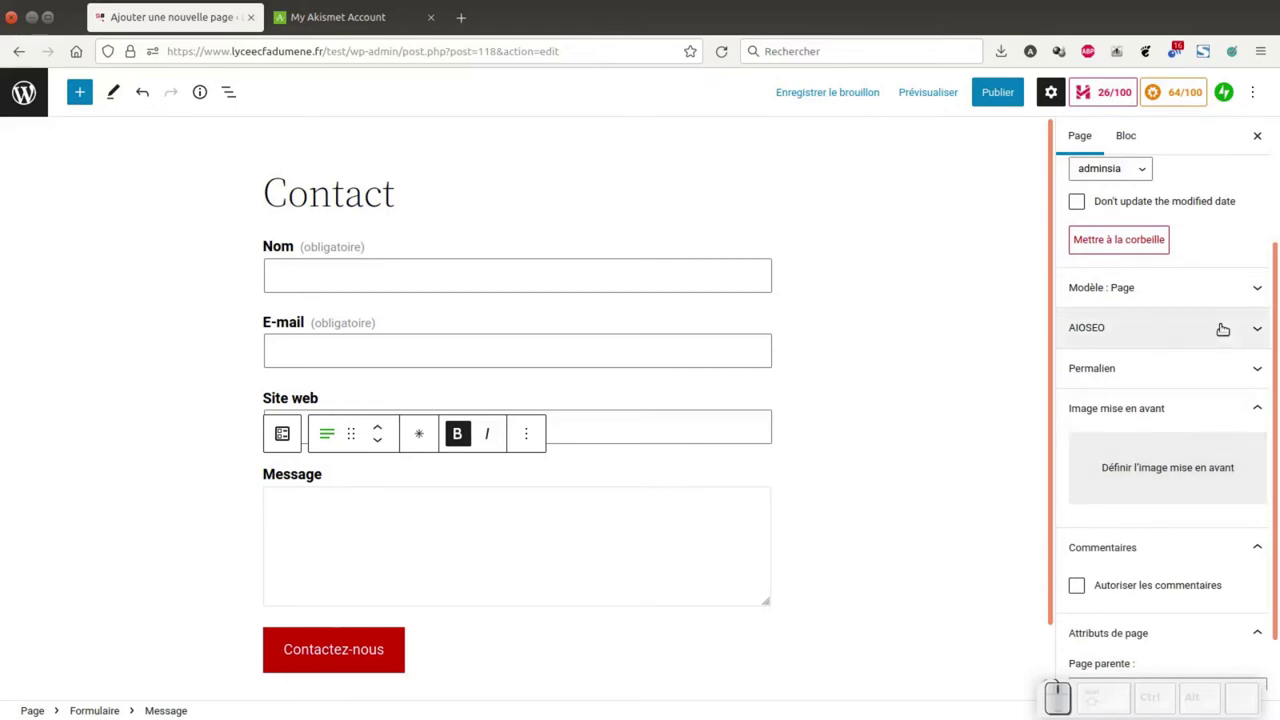
scroll(up, 3)
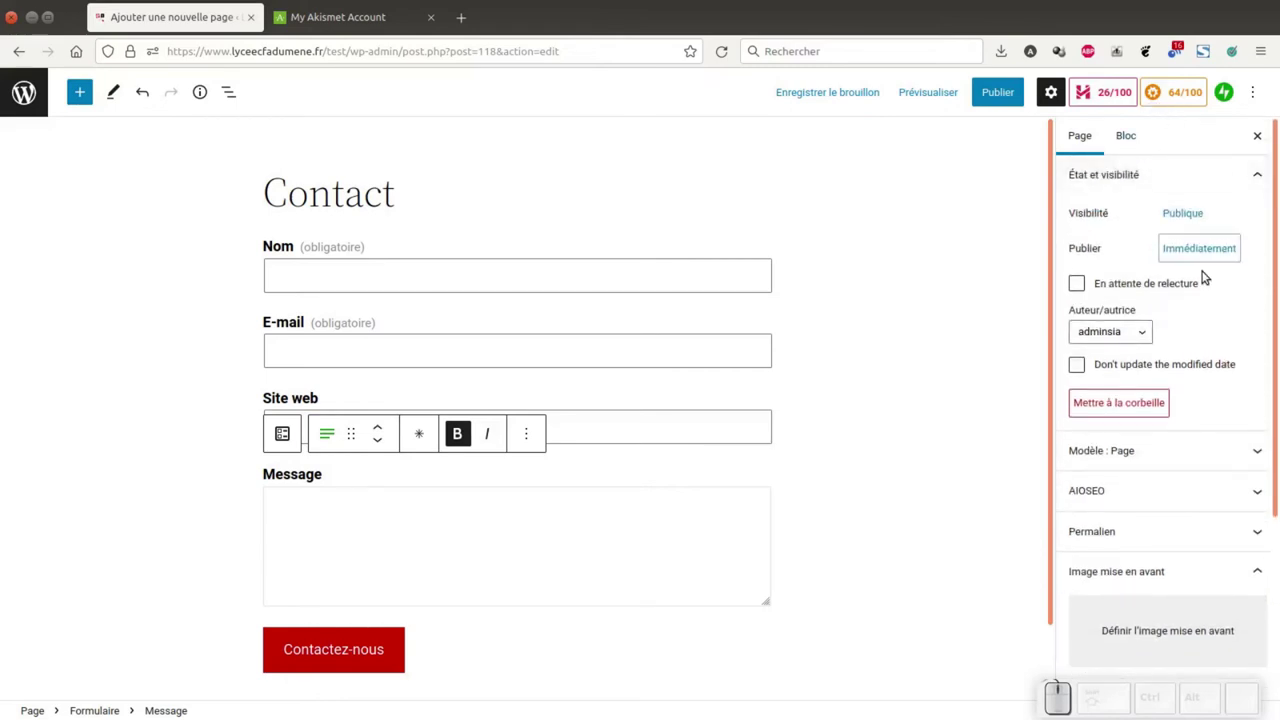
scroll(down, 3)
scroll(down, 3)
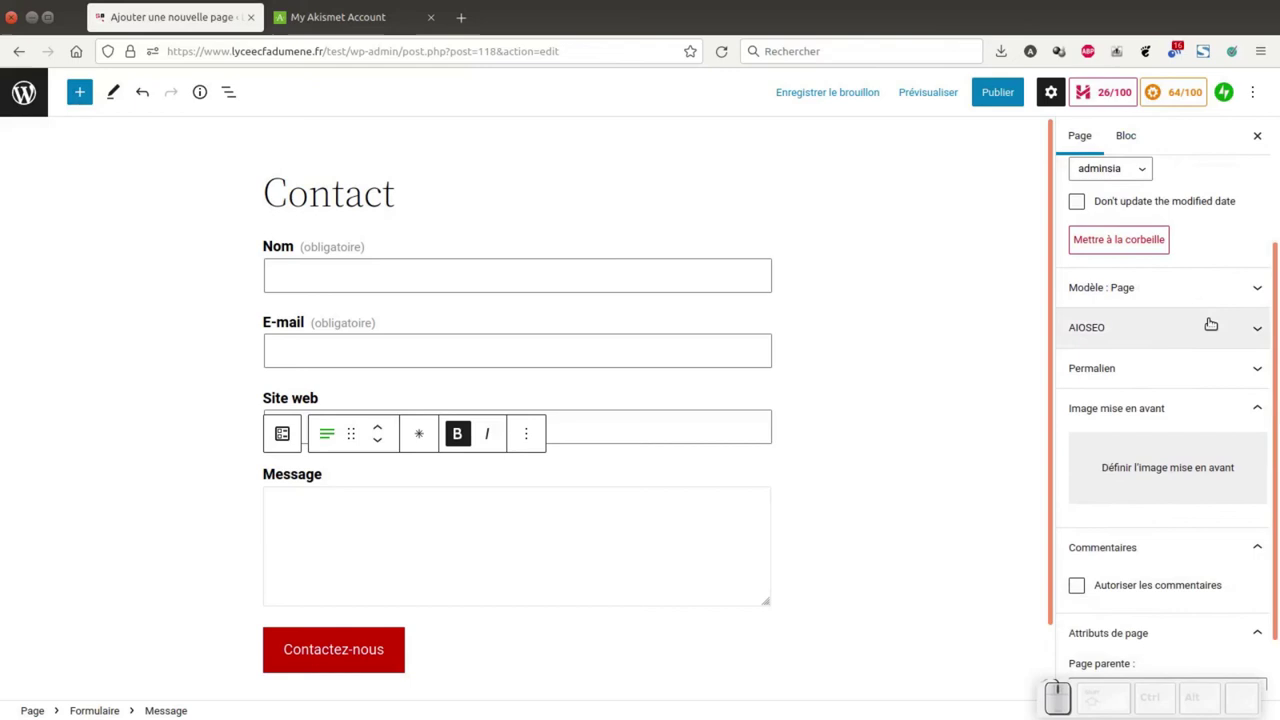
scroll(down, 3)
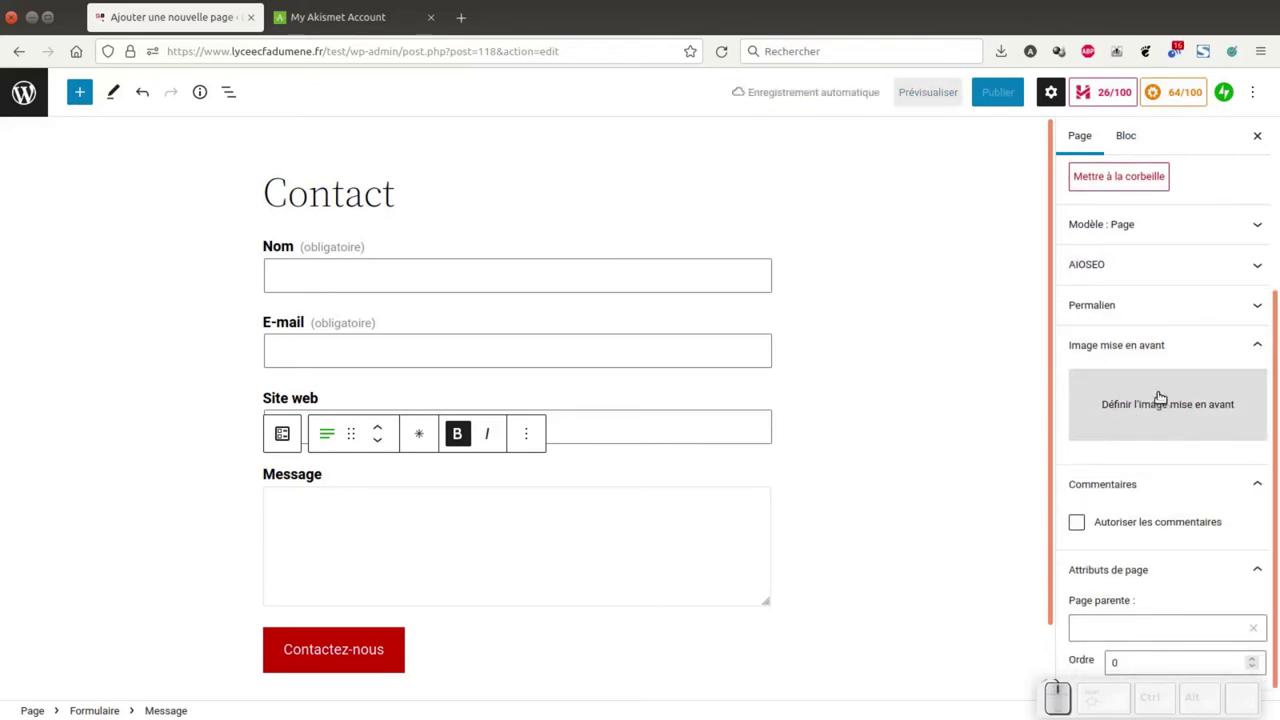
scroll(down, 3)
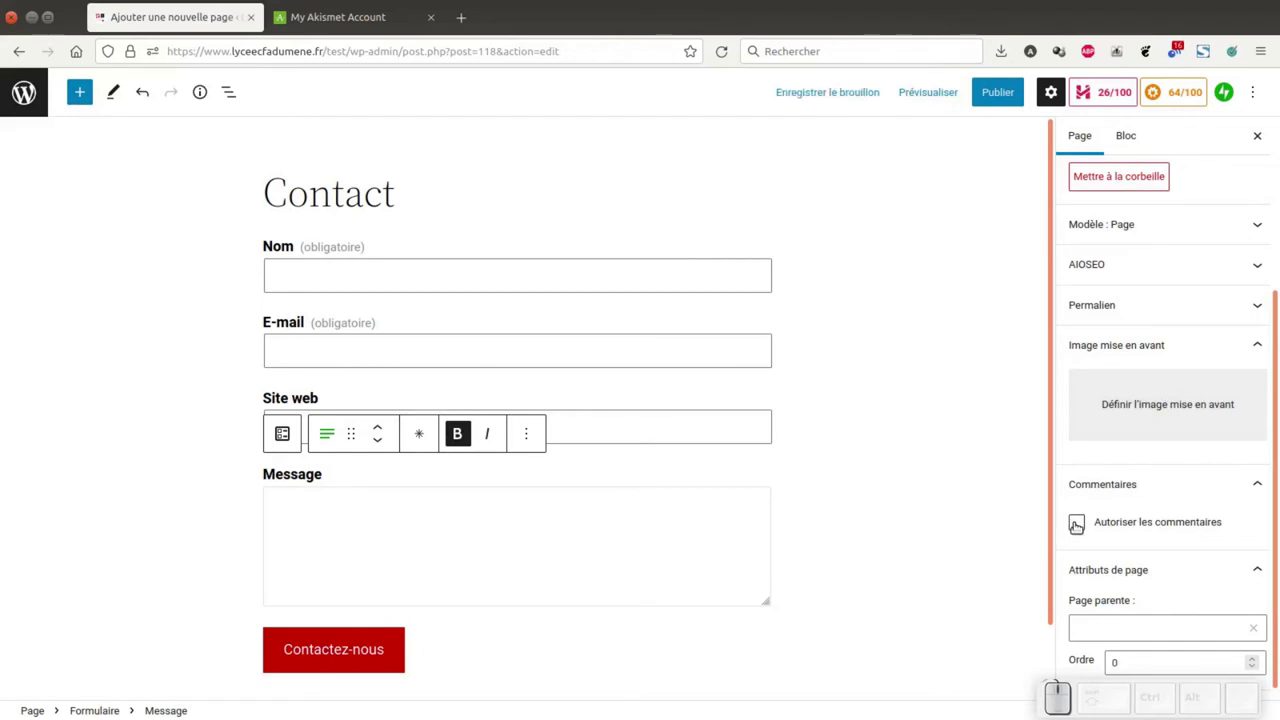
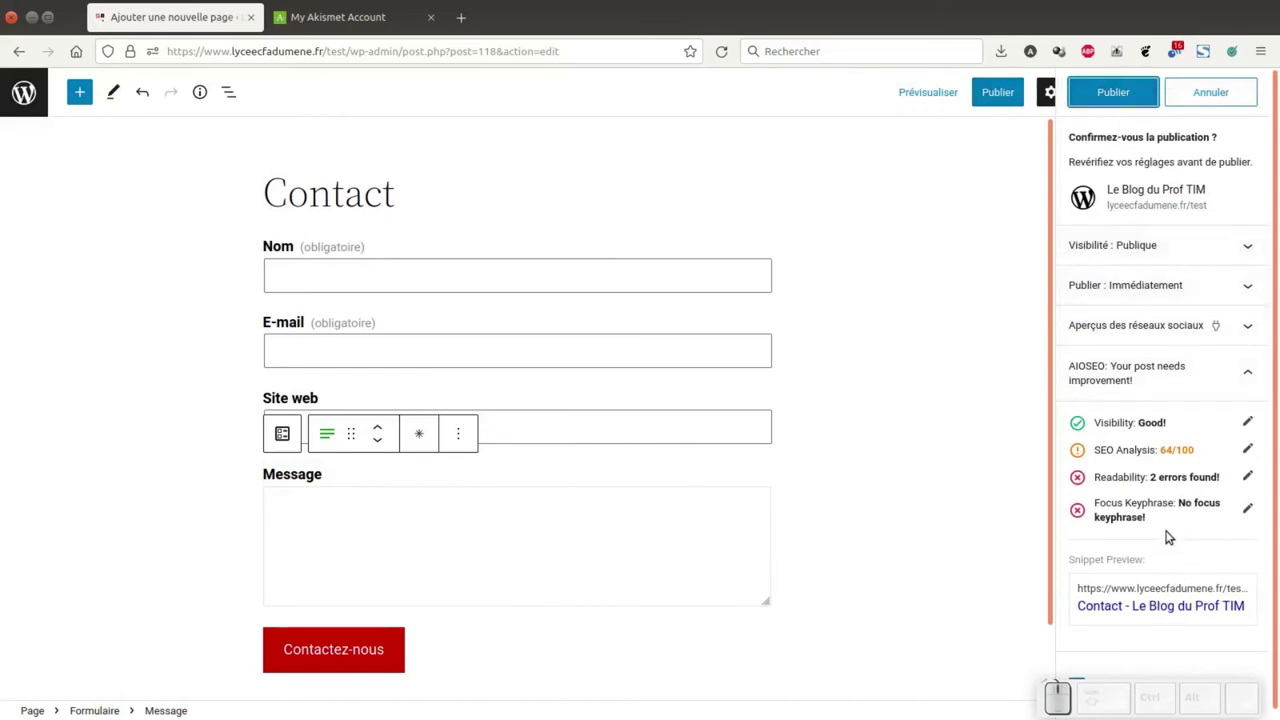
- Confirm Publier so the Contact page goes live
click(1116, 95)
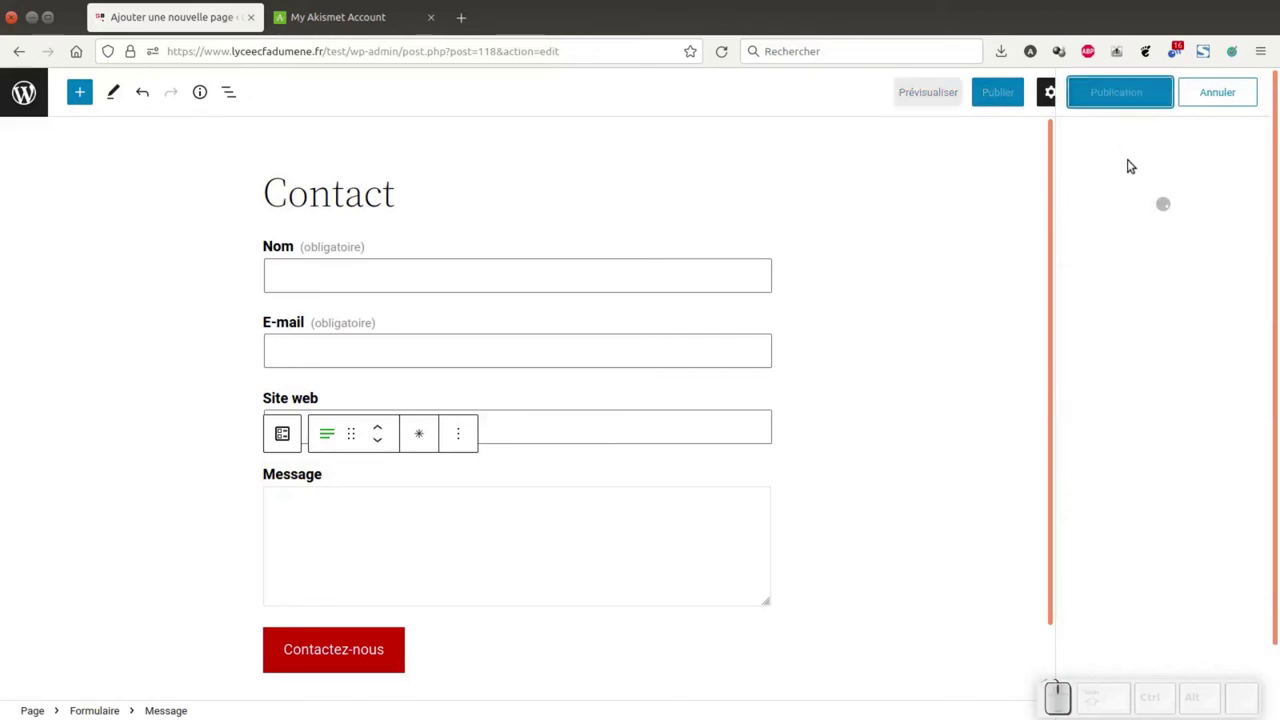
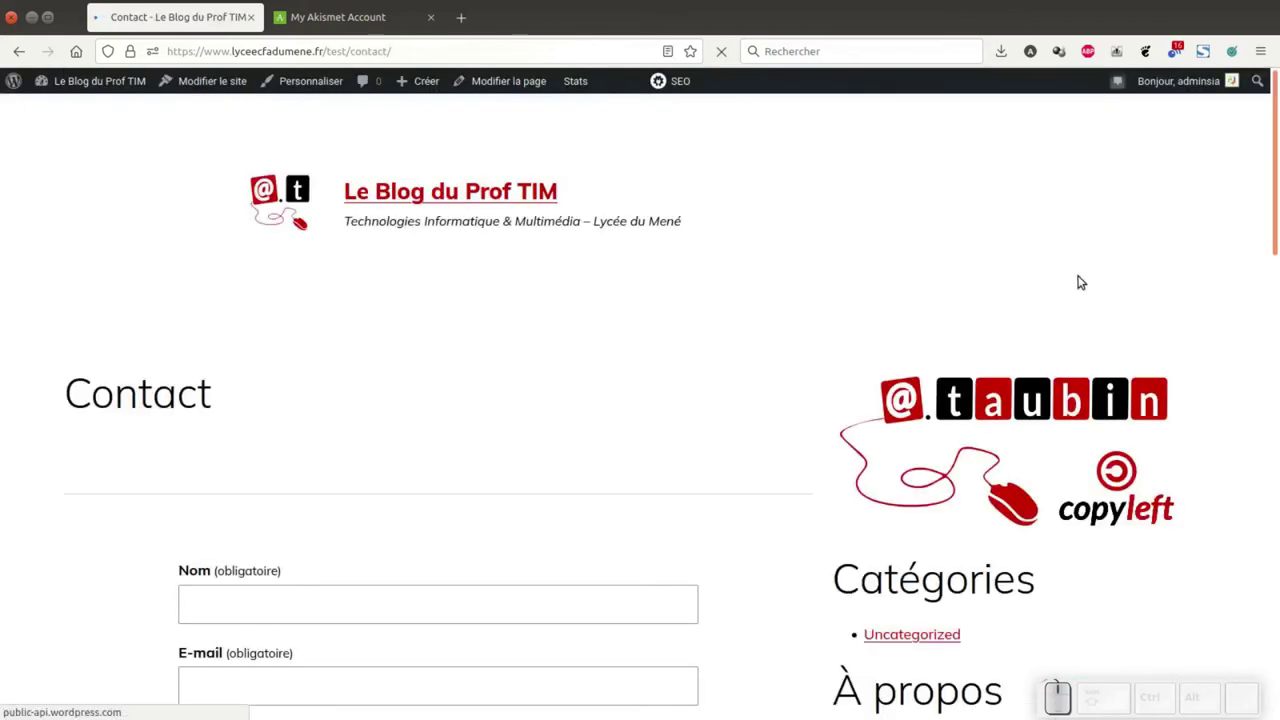
- Fill the live form's Nom field and correct the E-mail entry
scroll(down, 3)
click(308, 433)
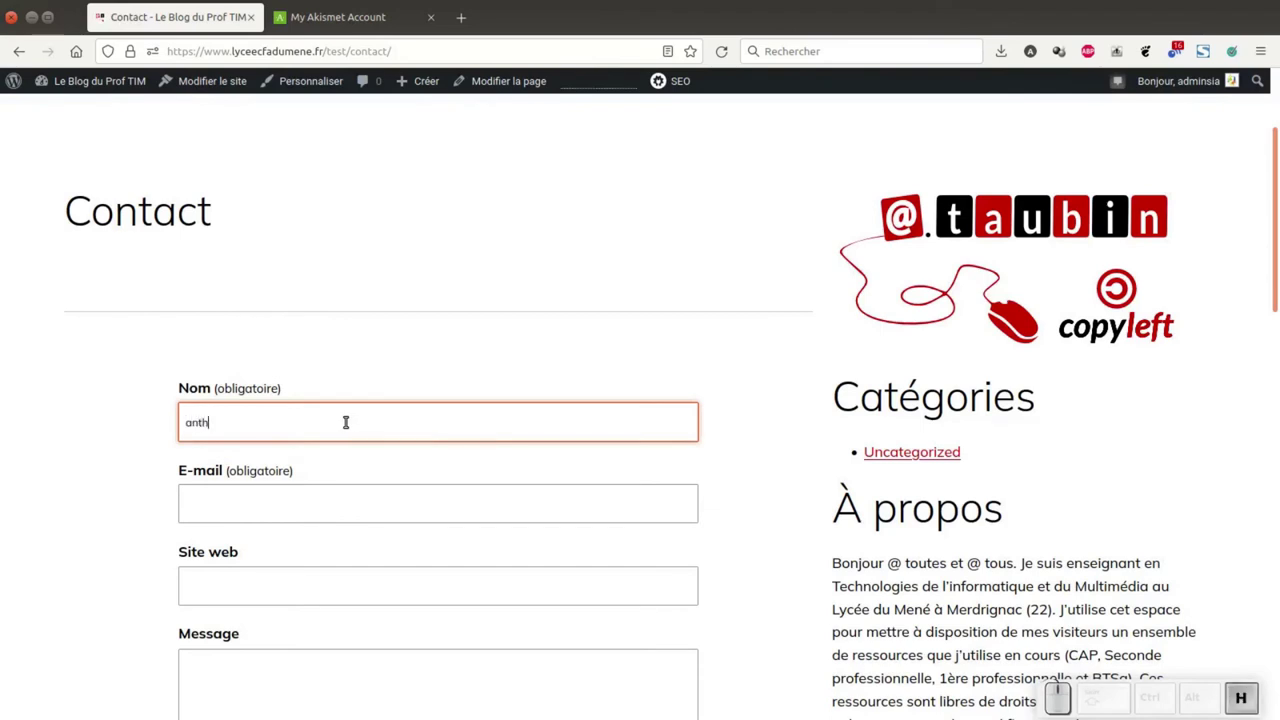
key(Tab)
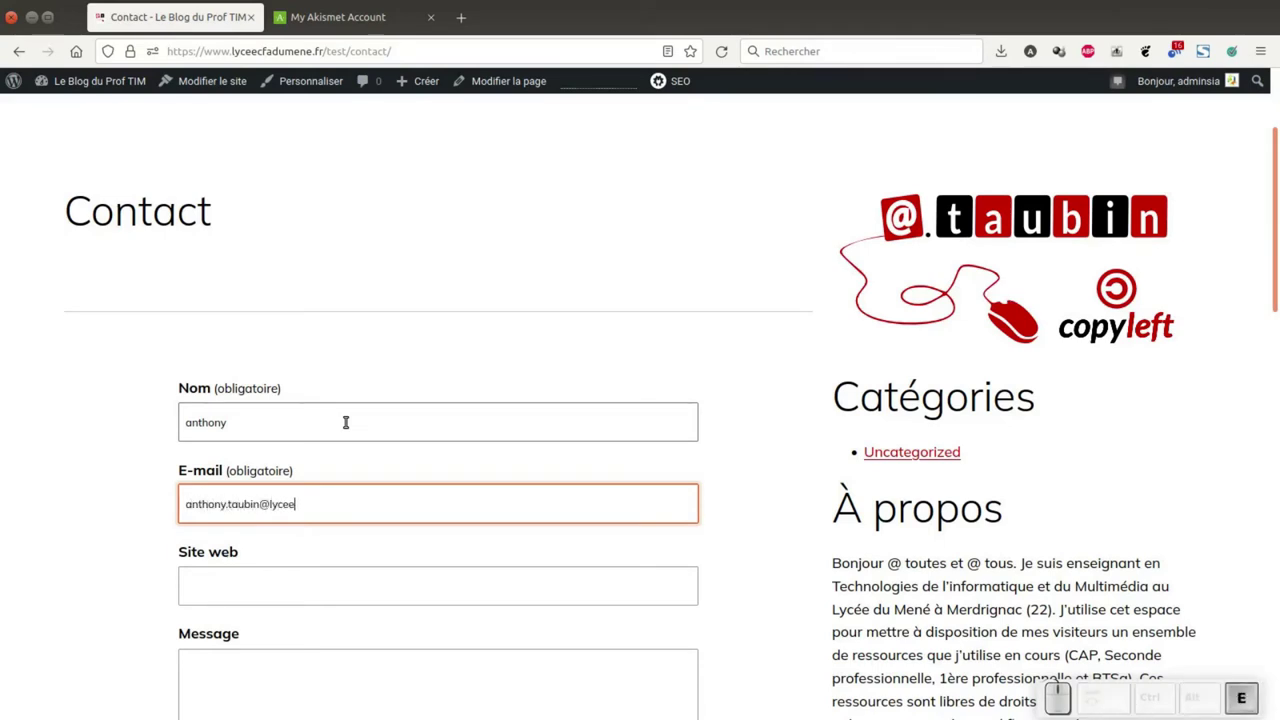
key(BackSpace)
key(e)
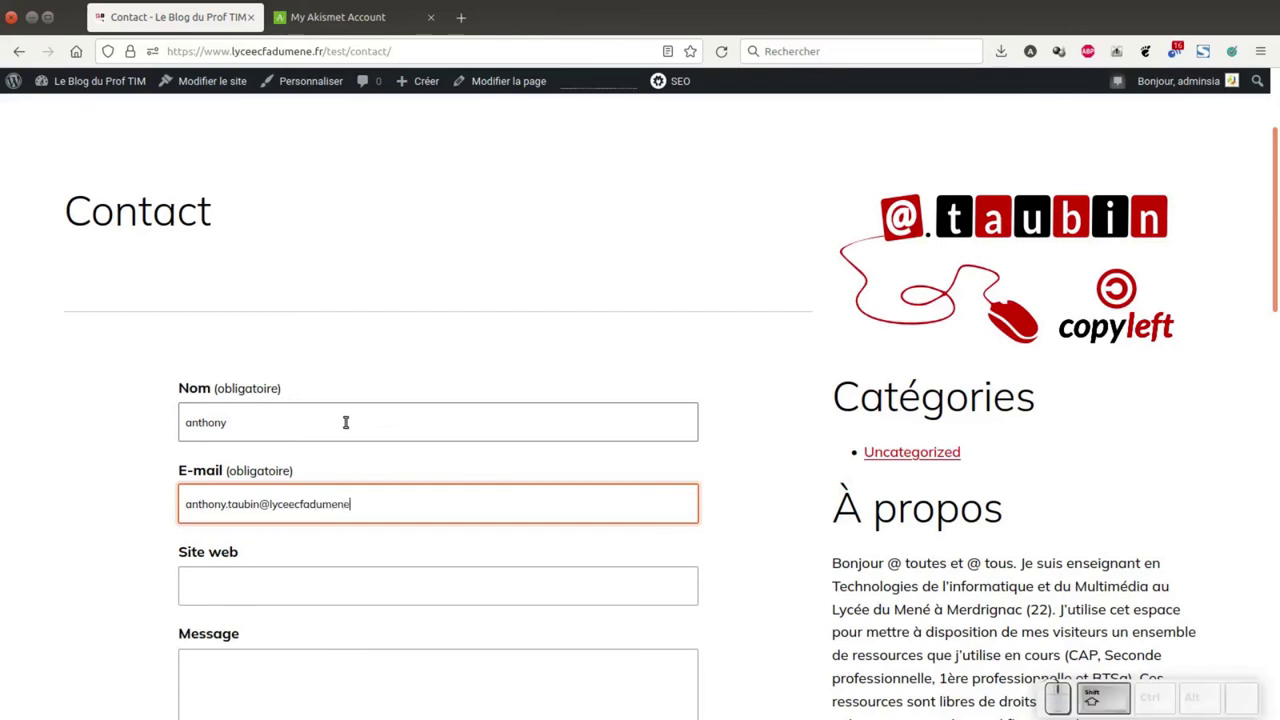
- Write the test message in the Message field of the Contact form
scroll(down, 3)
scroll(up, 3)
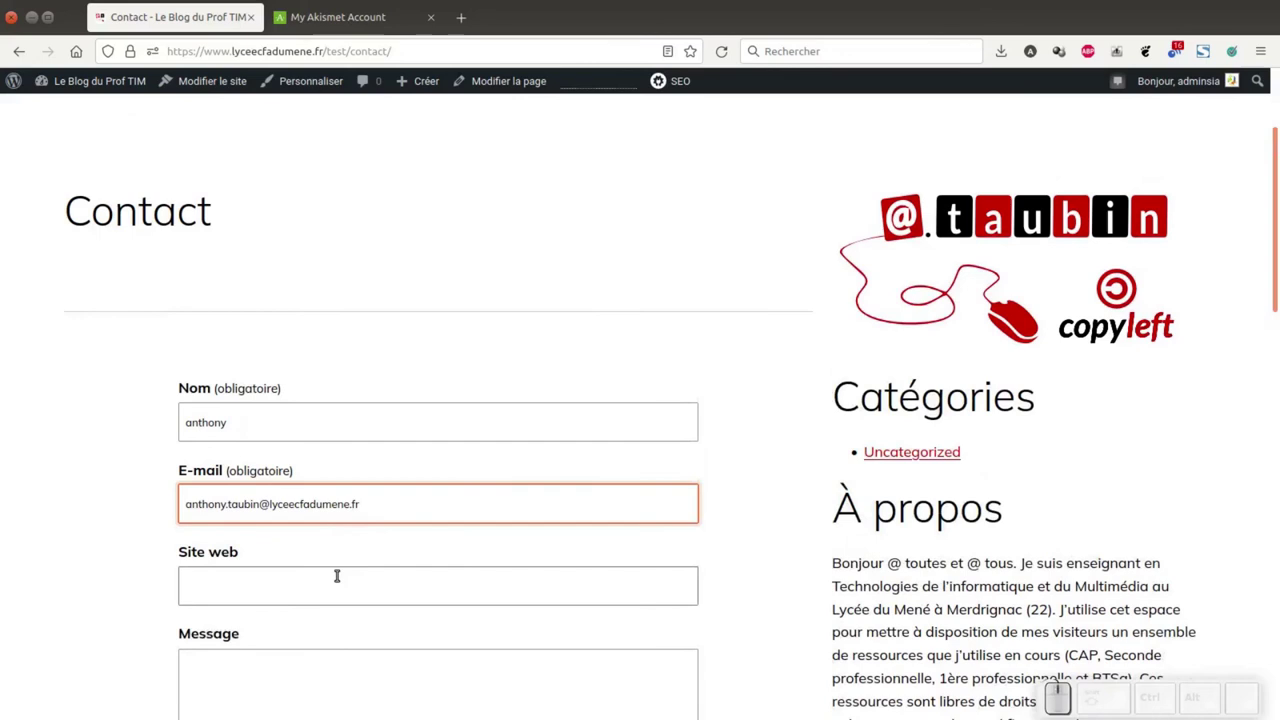
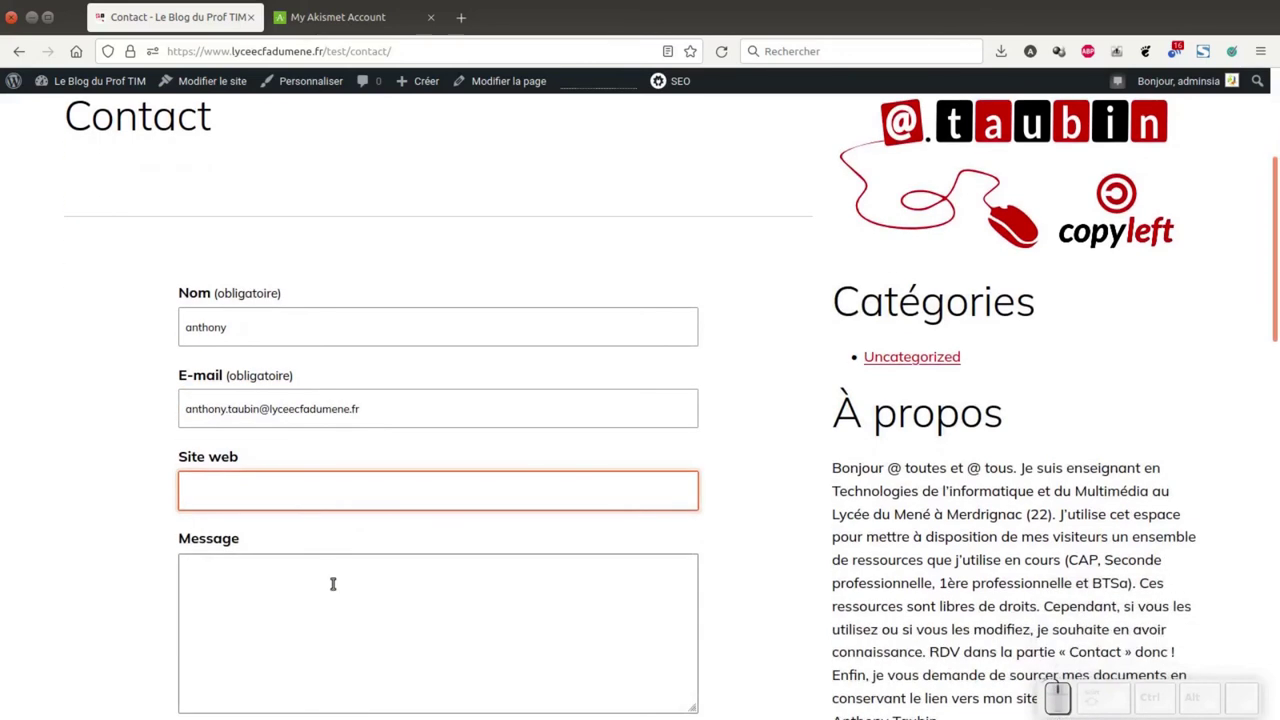
click(339, 581)
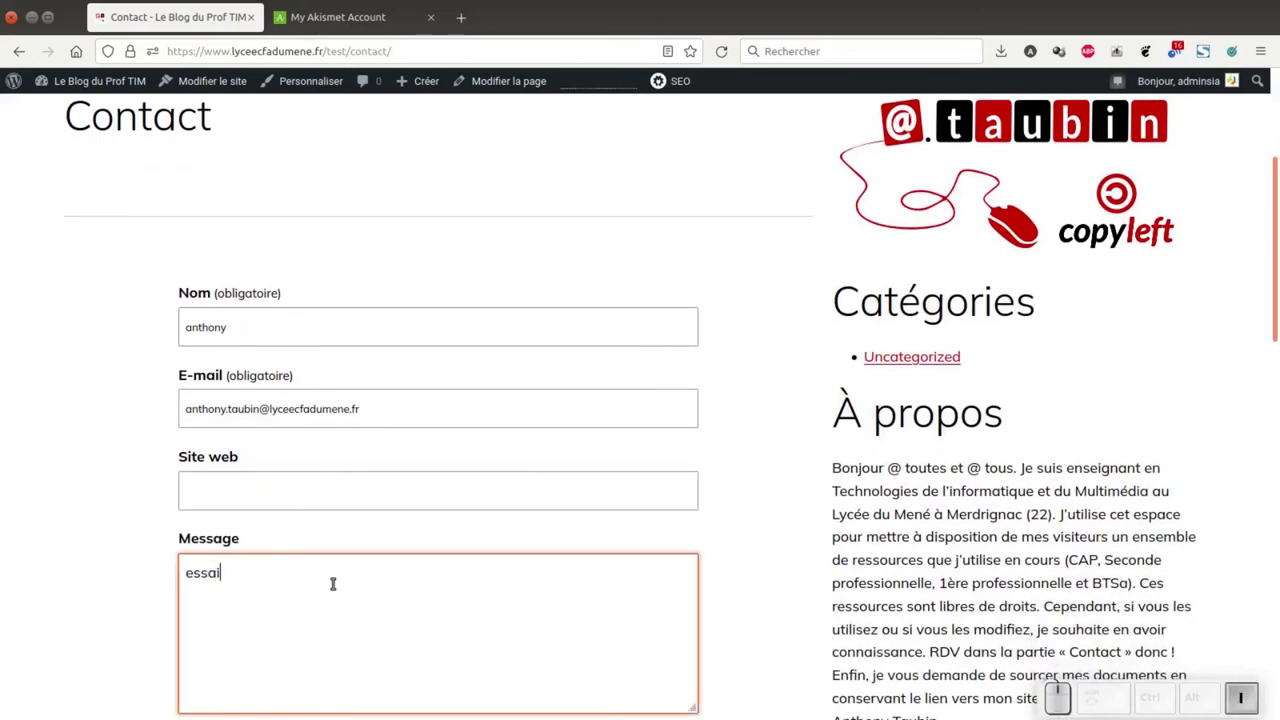
scroll(down, 3)
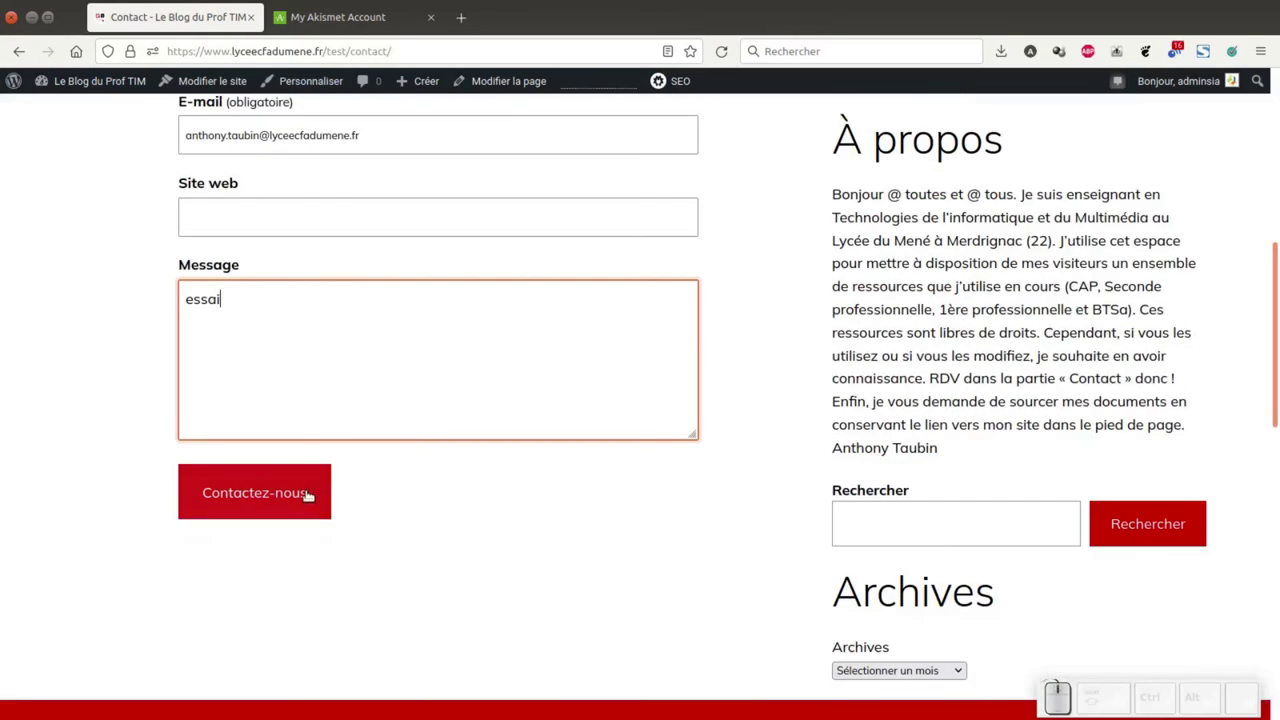
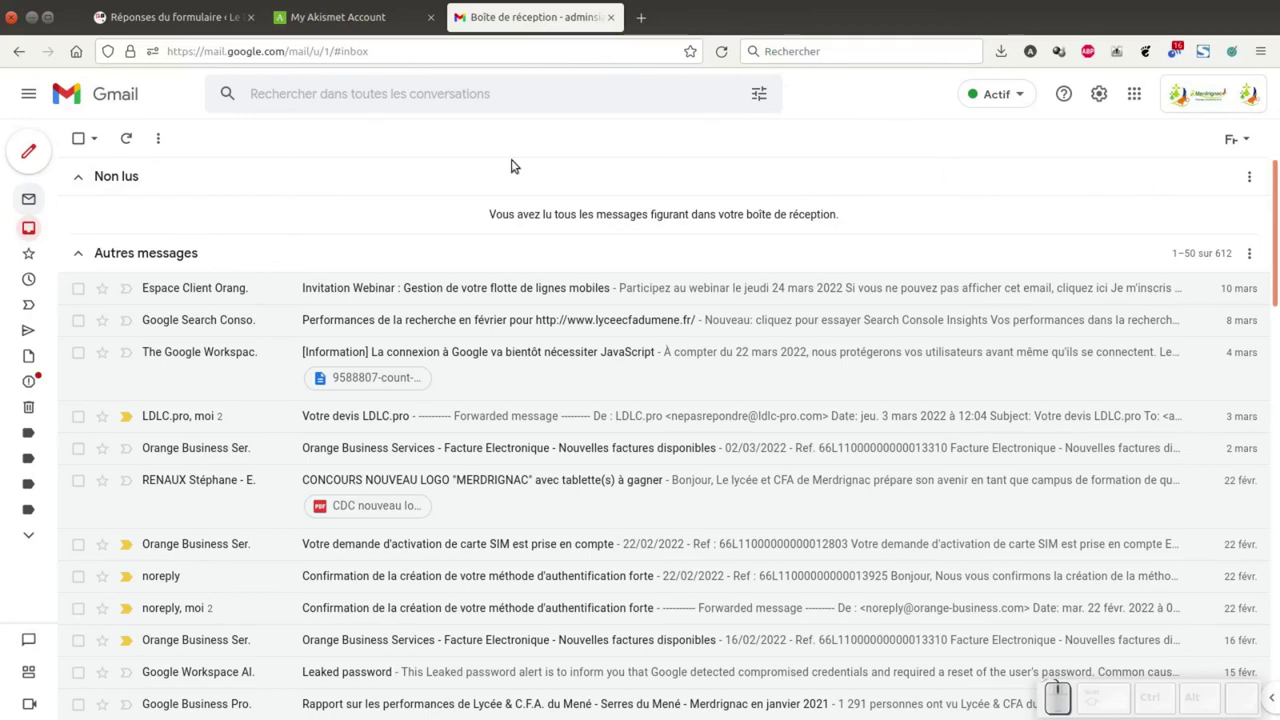
- Mark the Contact form message in Gmail's Spam folder as Non spam
click(34, 382)
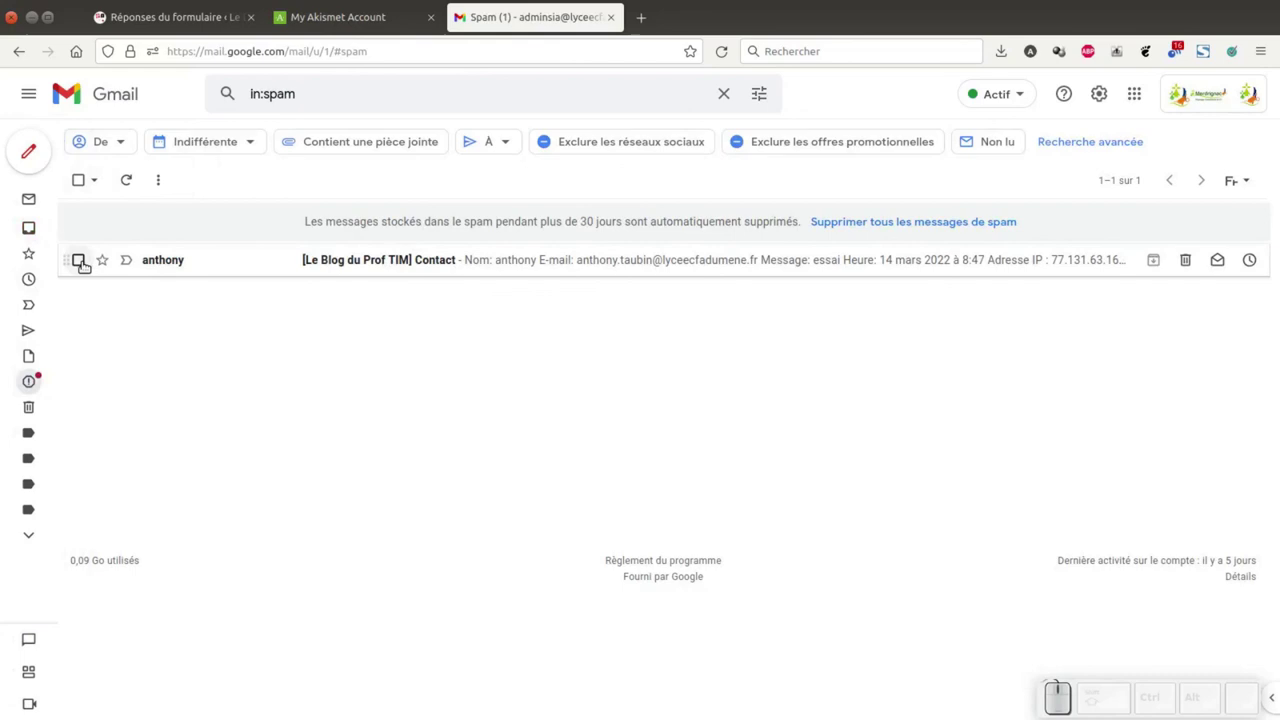
click(82, 263)
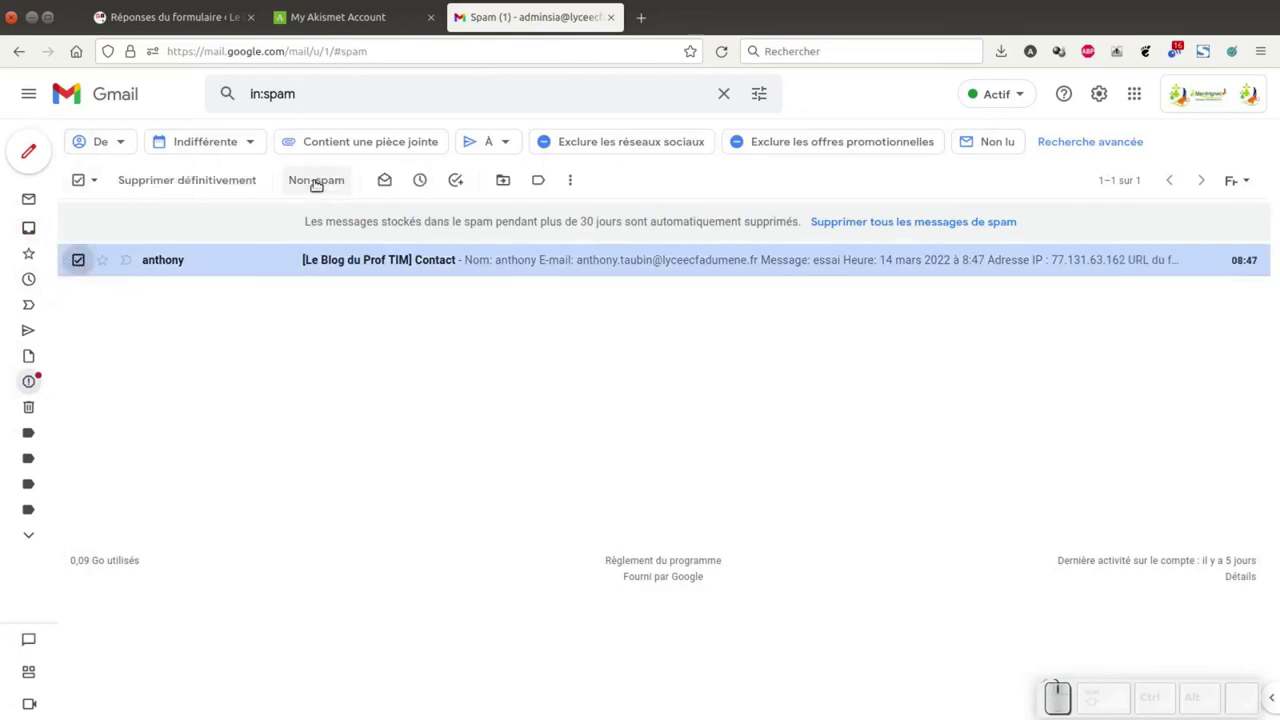
click(329, 180)
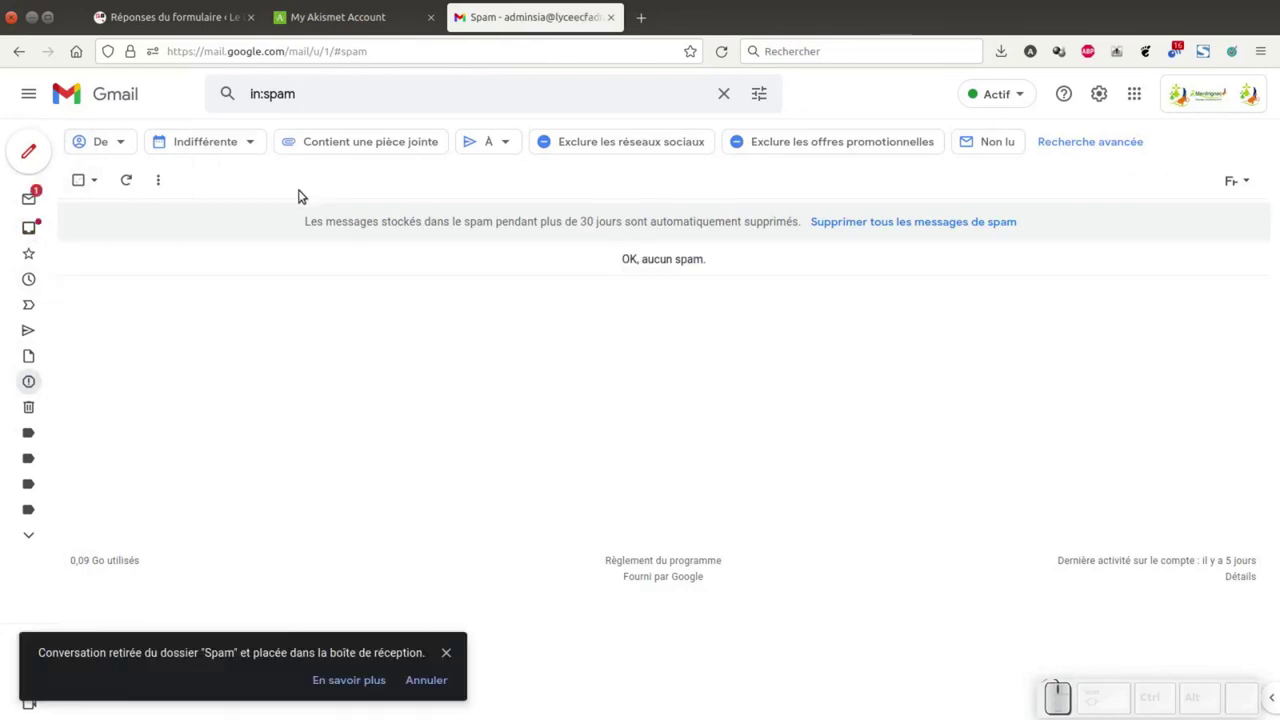
- Read the '[Le Blog du Prof TIM] Contact' message from the Boîte de réception
click(38, 198)
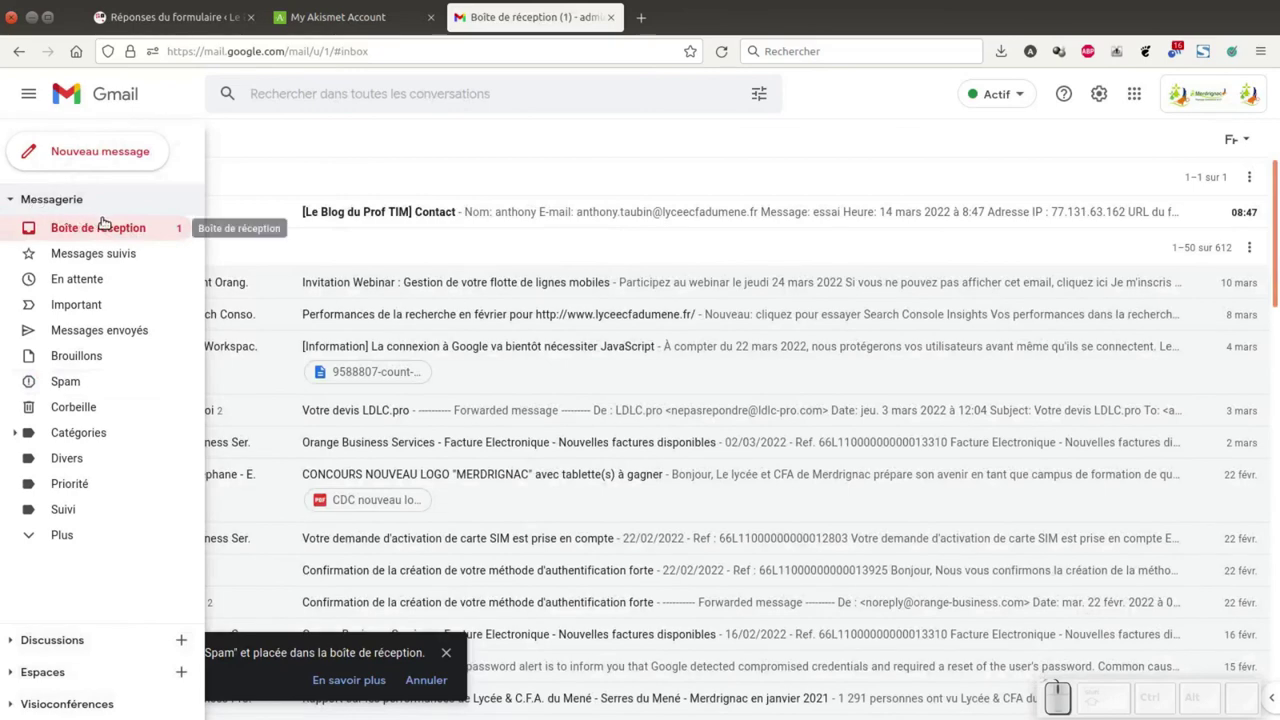
click(433, 212)
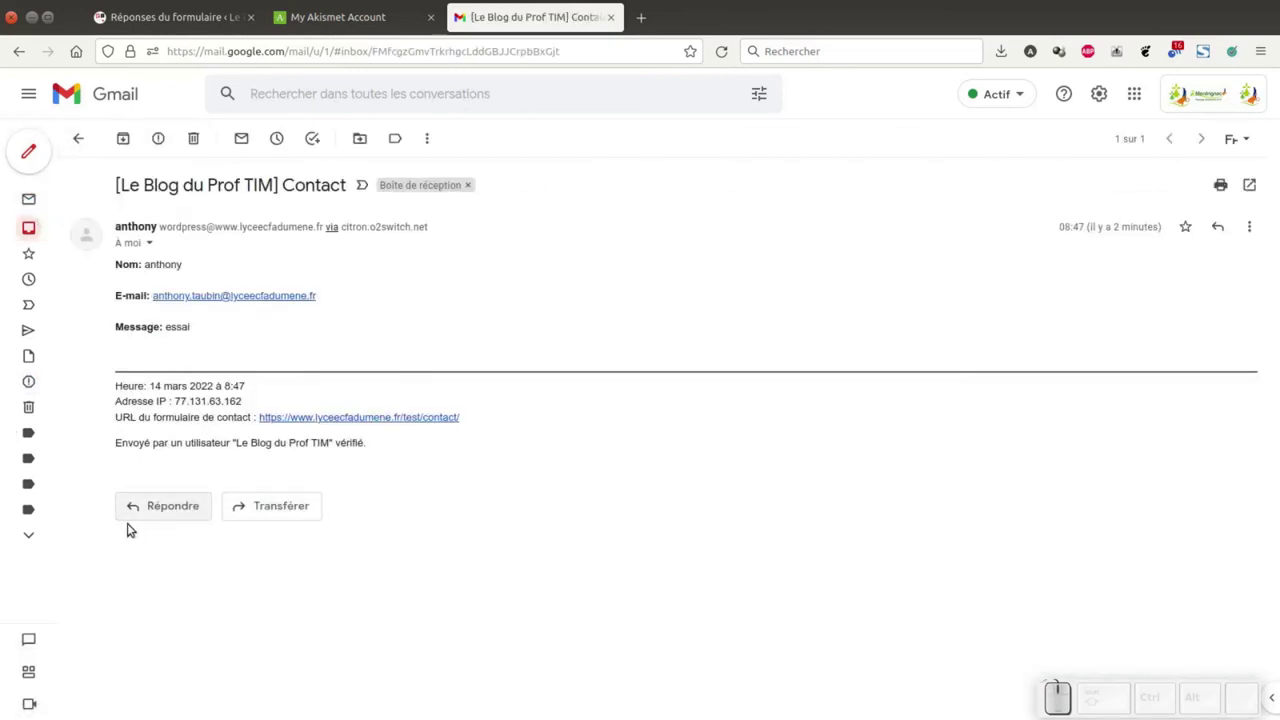